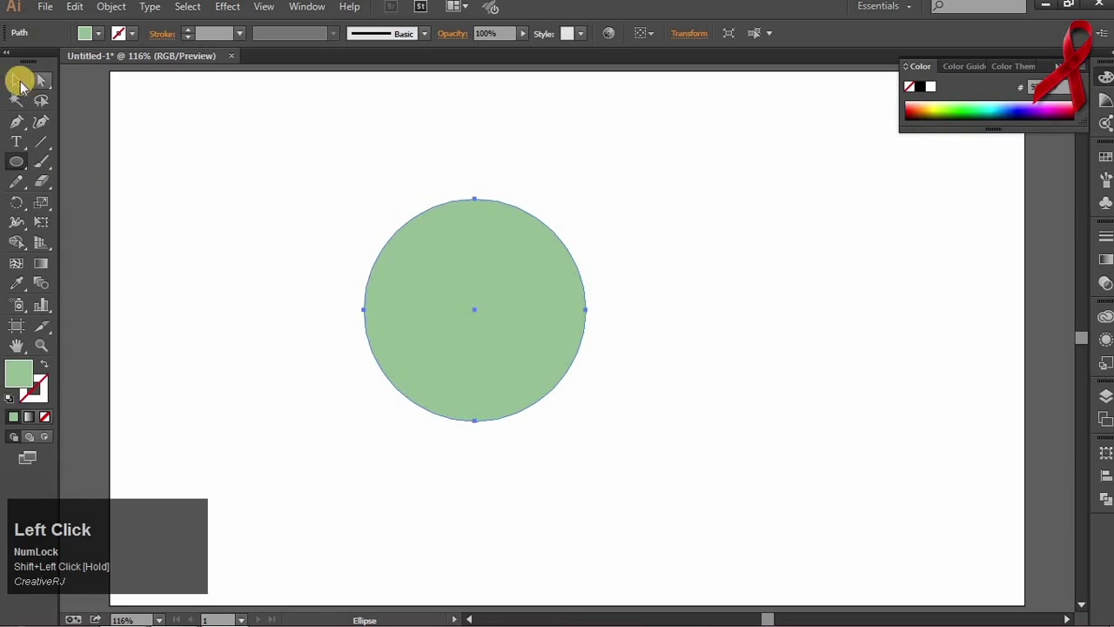
# Draw smaller circles filled #619B61, one centred over the large light green circle.
pyautogui.click(37, 94)
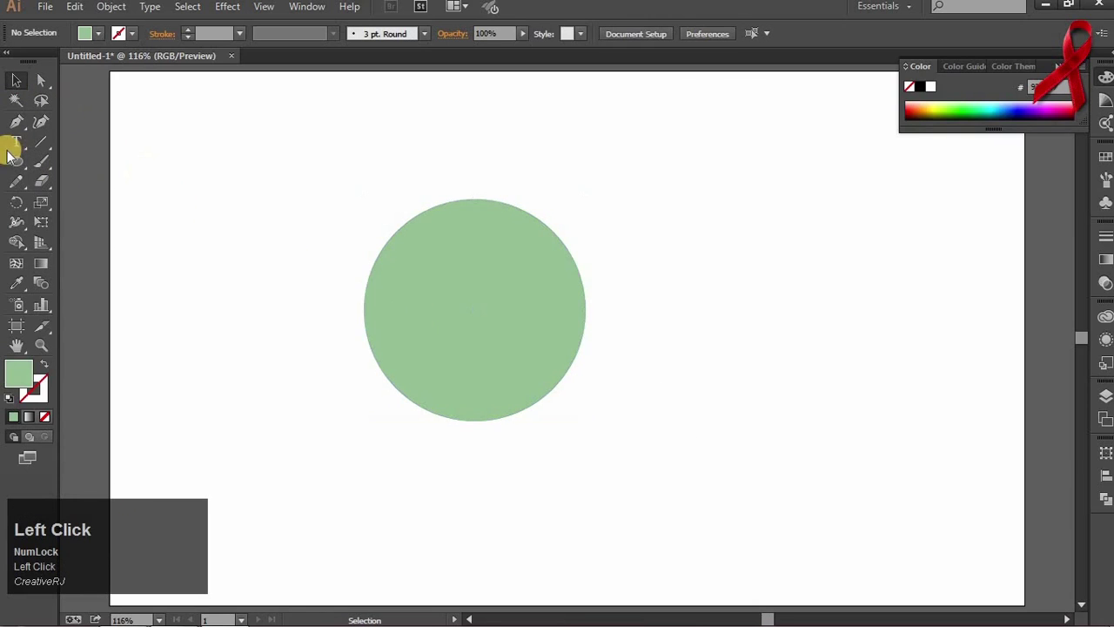
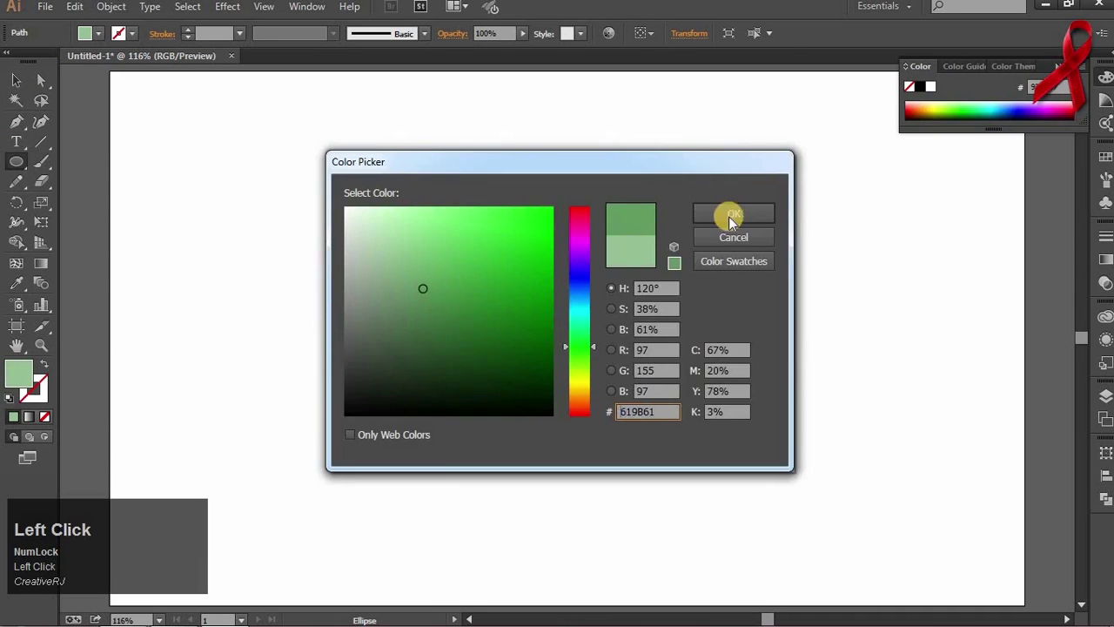
pyautogui.click(524, 308)
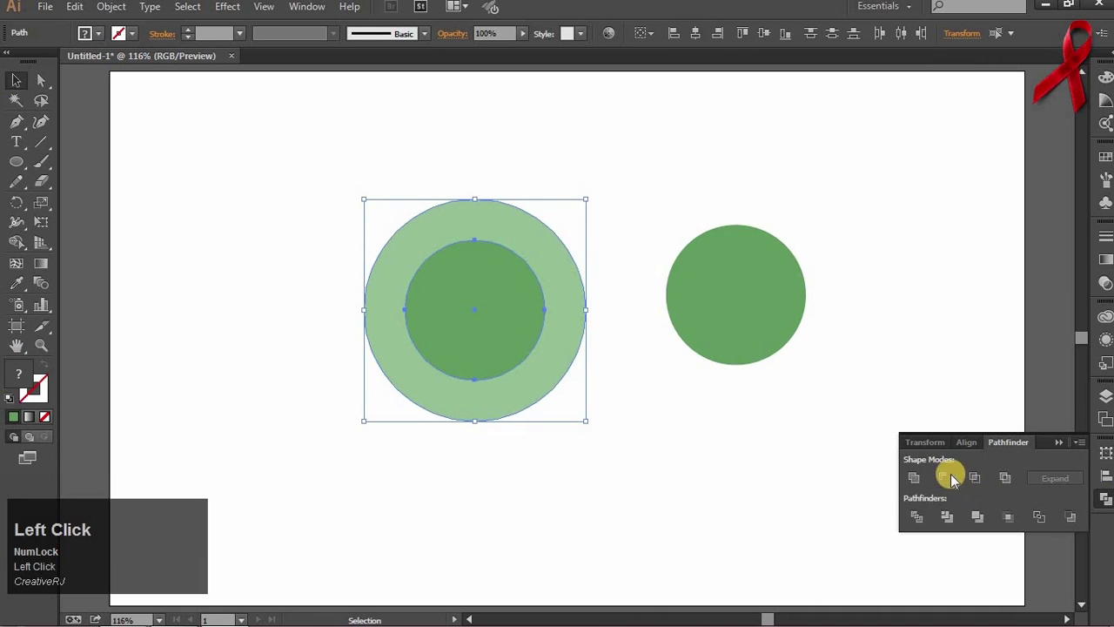
# Cut the small circle out of the large one with Pathfinder Minus Front, leaving a light green ring.
pyautogui.press('space')
pyautogui.click(897, 318)
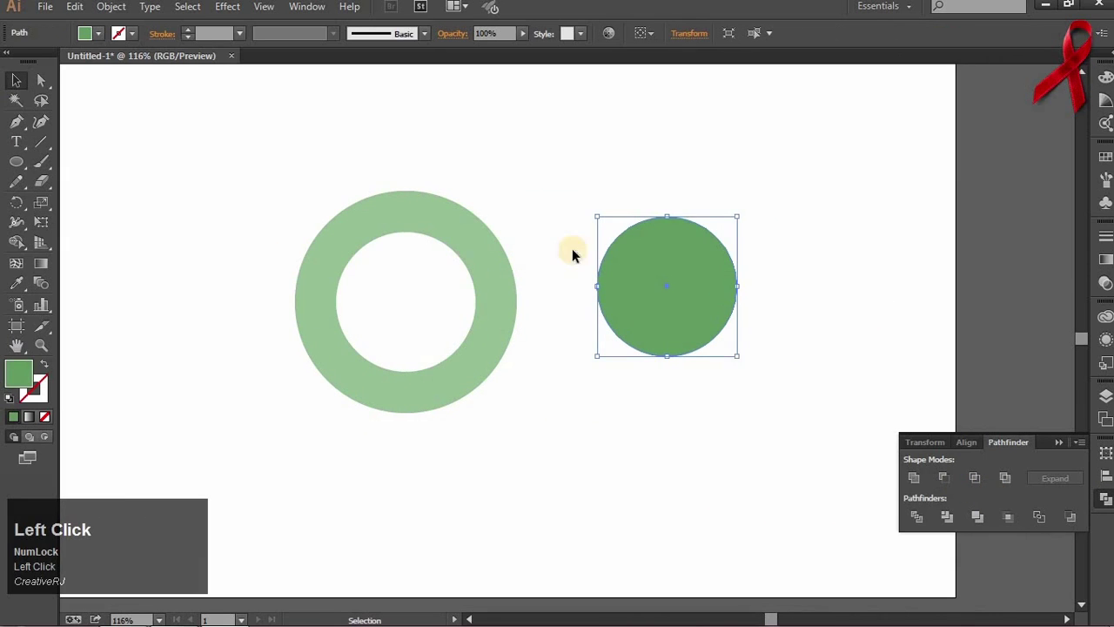
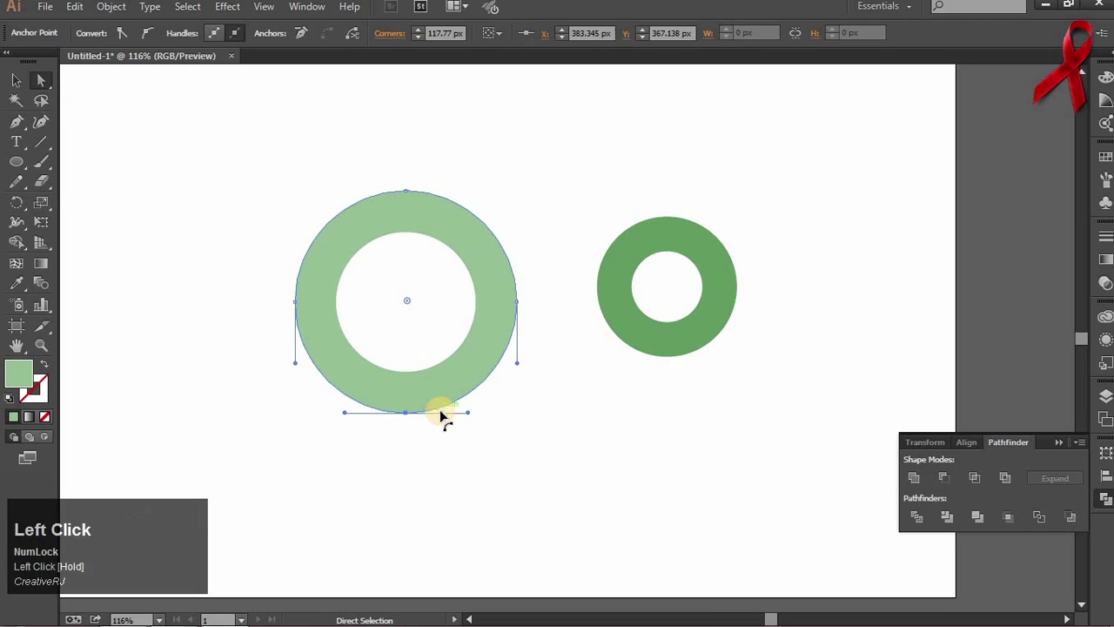
# Pull the light green ring's bottom anchor down into a map-pin teardrop with the dark ring inside.
pyautogui.press('shift+Down')
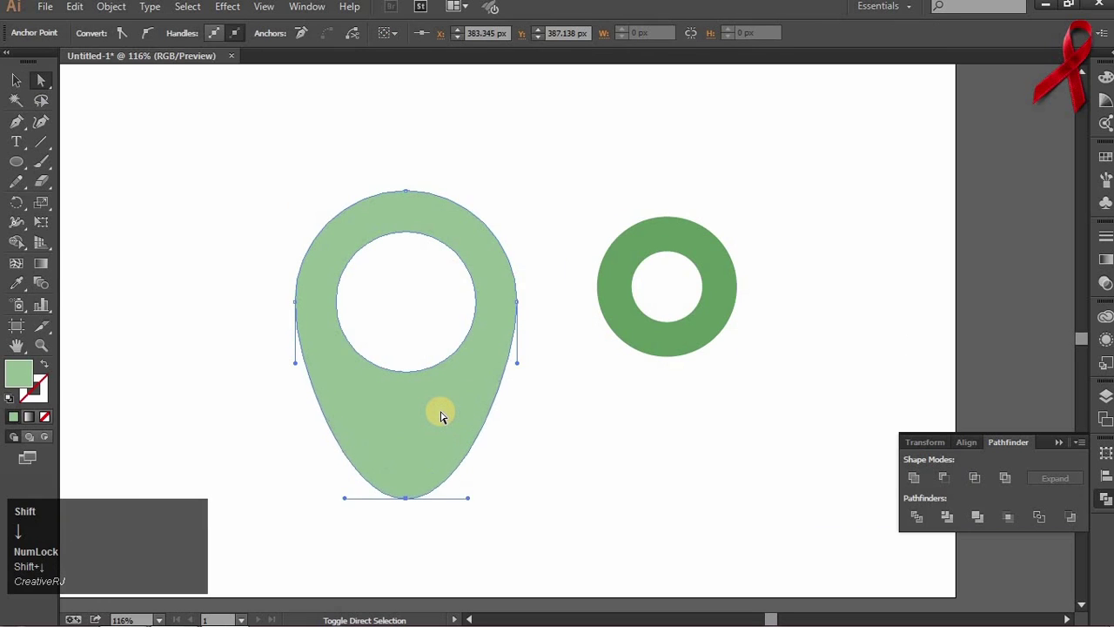
pyautogui.press('space')
pyautogui.click(462, 349)
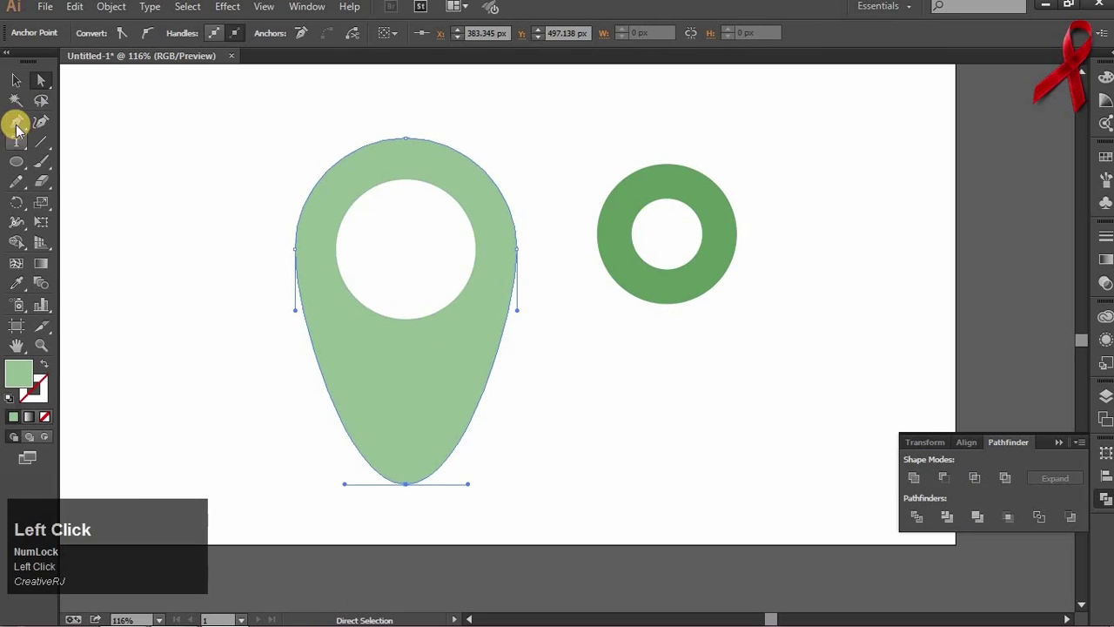
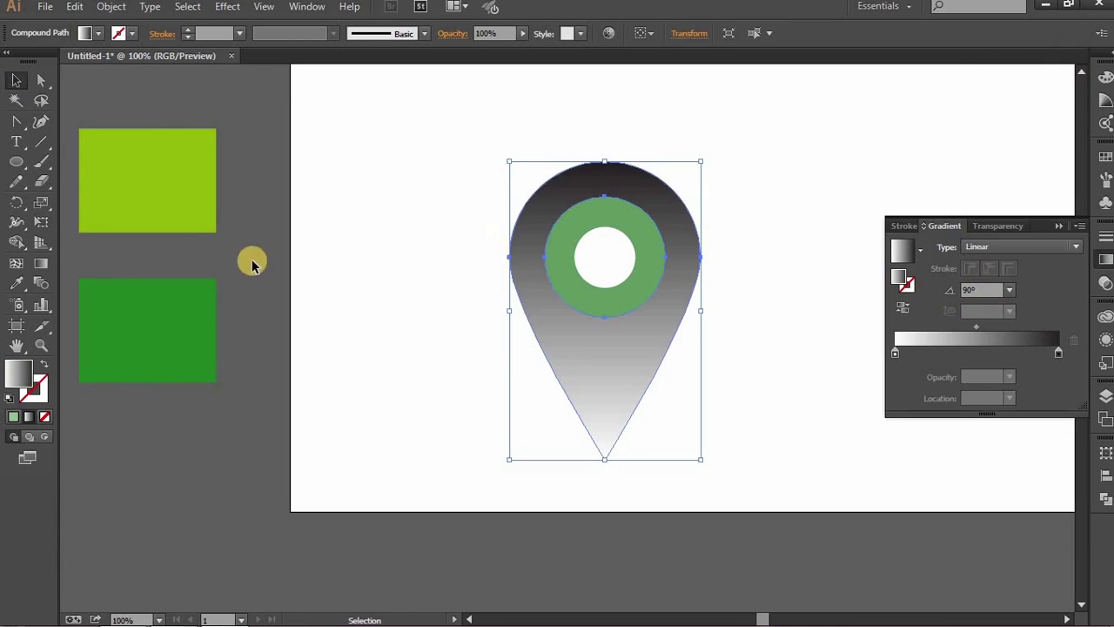
# Run the pin's gradient diagonally from top left to bottom and sample the lime green swatch.
pyautogui.moveTo(45, 267); pyautogui.dragTo(753, 377)
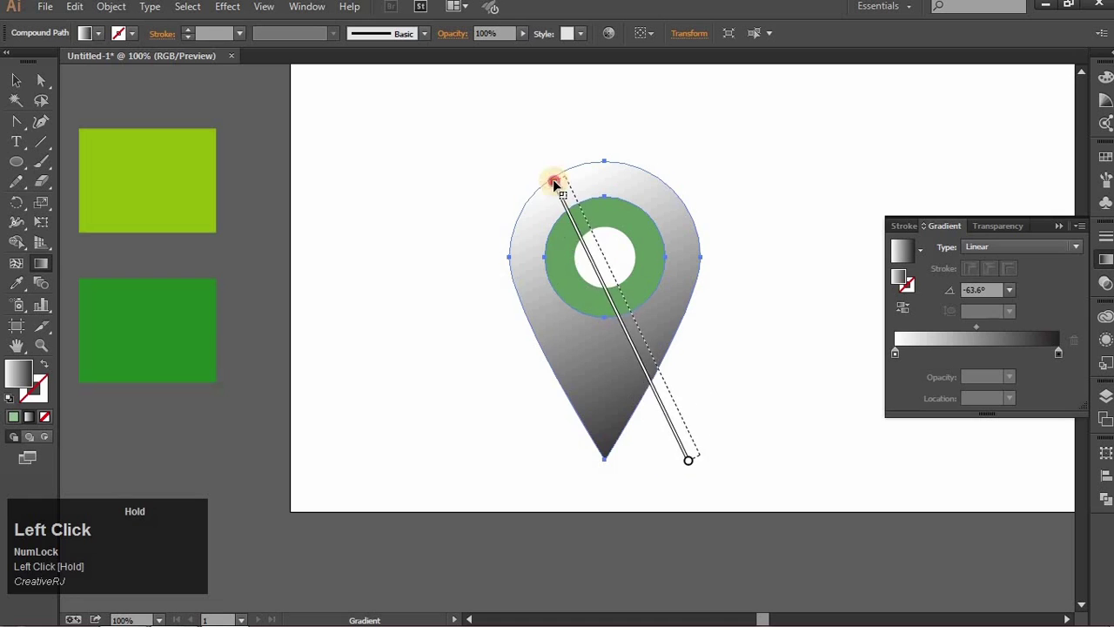
pyautogui.press('ctrl+z')
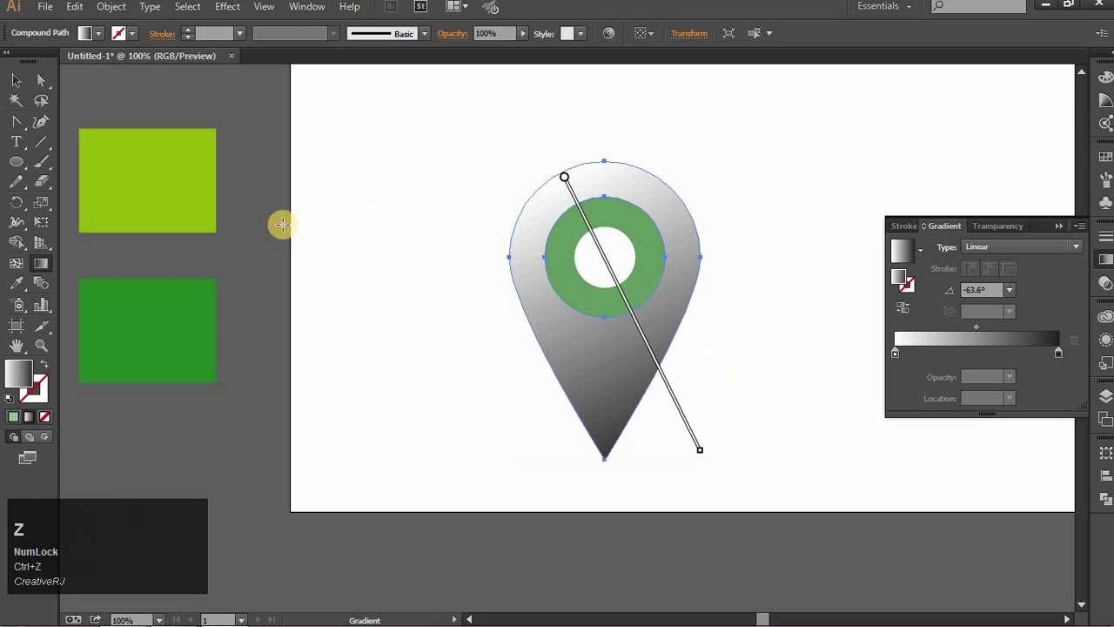
pyautogui.click(25, 91)
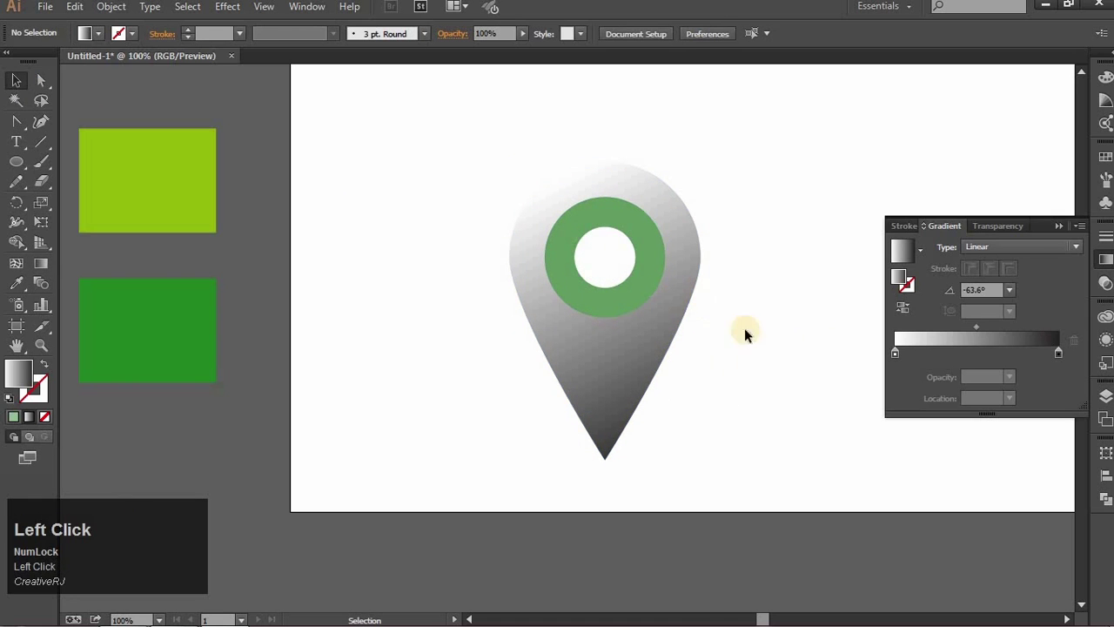
pyautogui.click(180, 196)
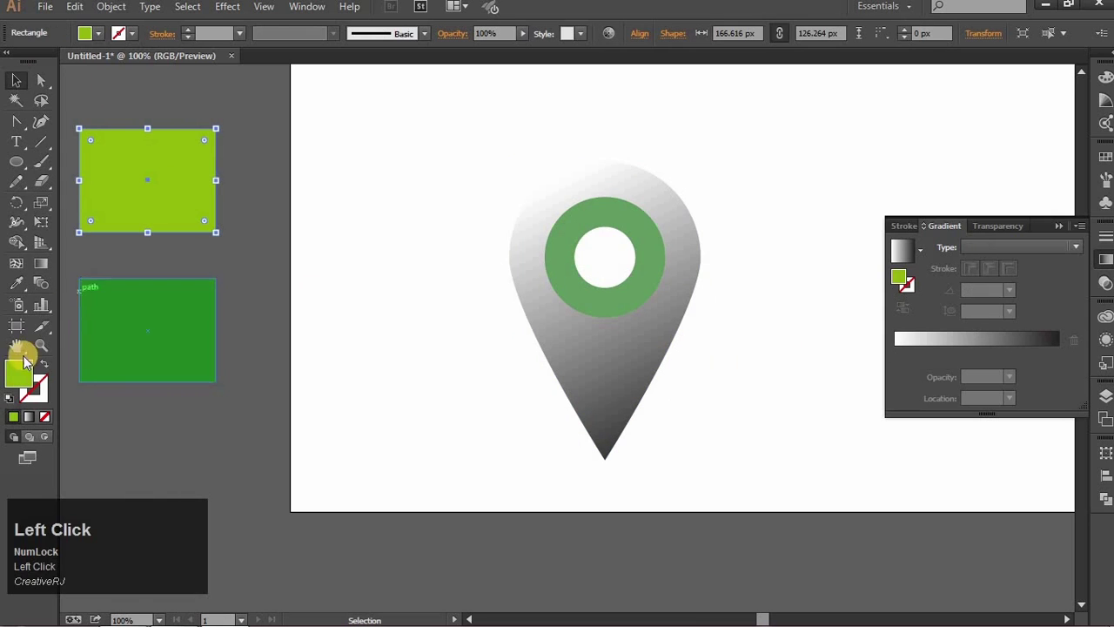
# Recolour the gradient's light stop to lime green and its dark stop toward green.
pyautogui.click(124, 360)
pyautogui.press('ctrl+c')
pyautogui.click(832, 300)
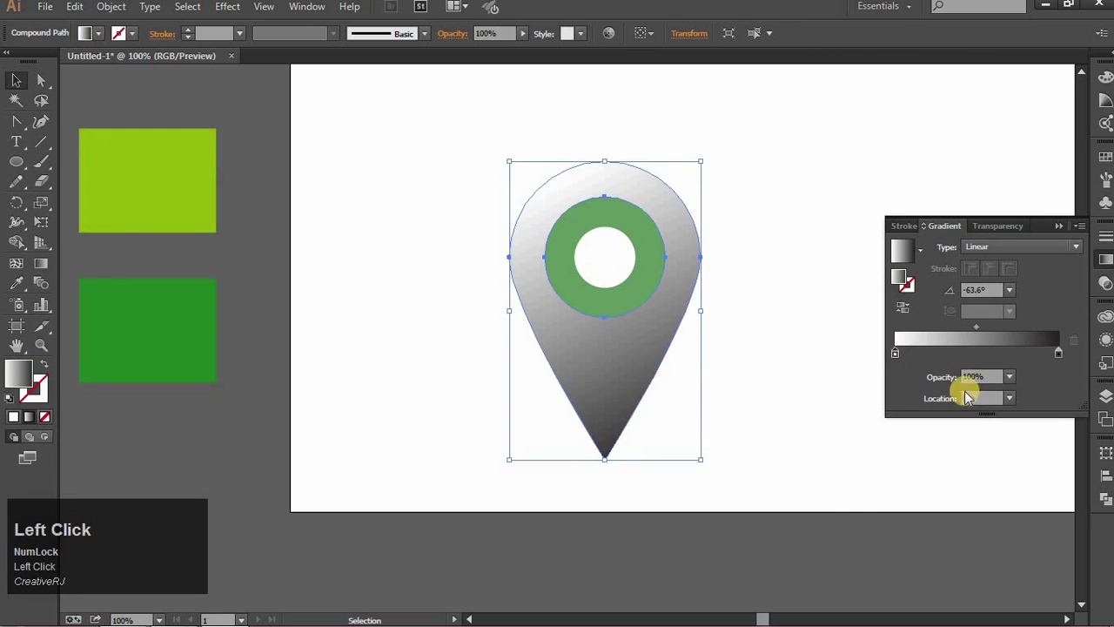
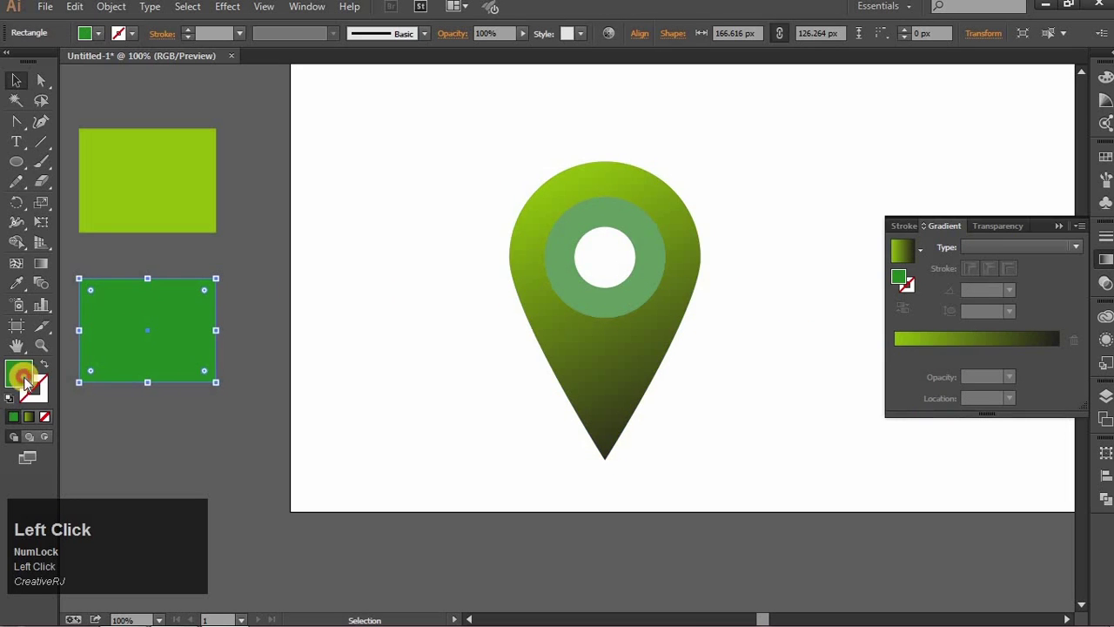
pyautogui.press('ctrl+c')
# Set the pin's dark stop to green and give the inner ring its own diagonal lime-to-green gradient.
pyautogui.click(766, 257)
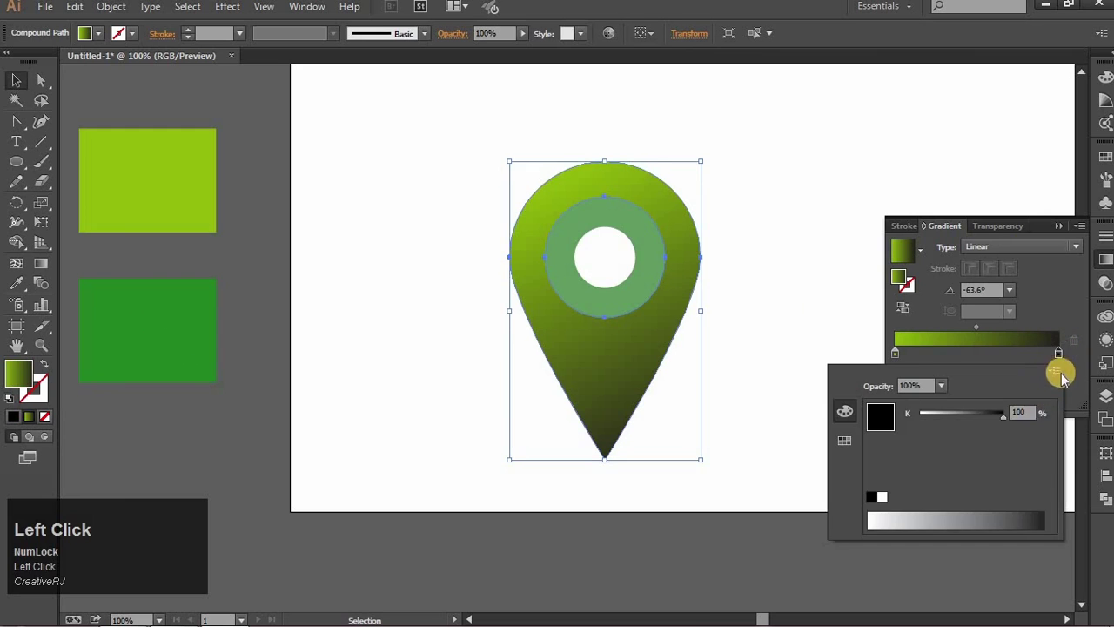
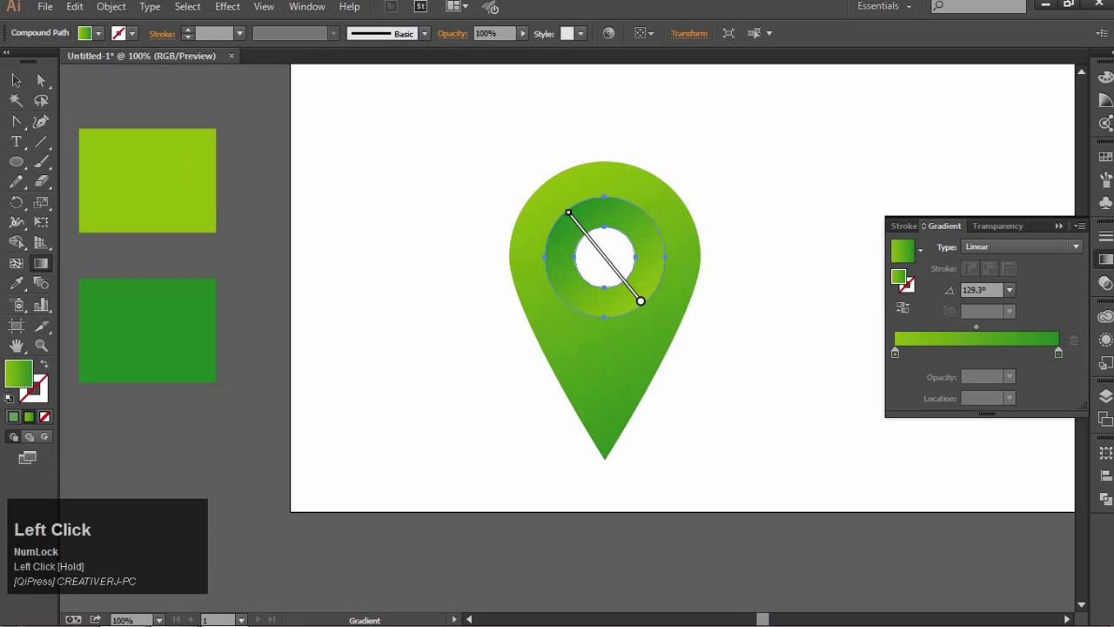
pyautogui.press('space')
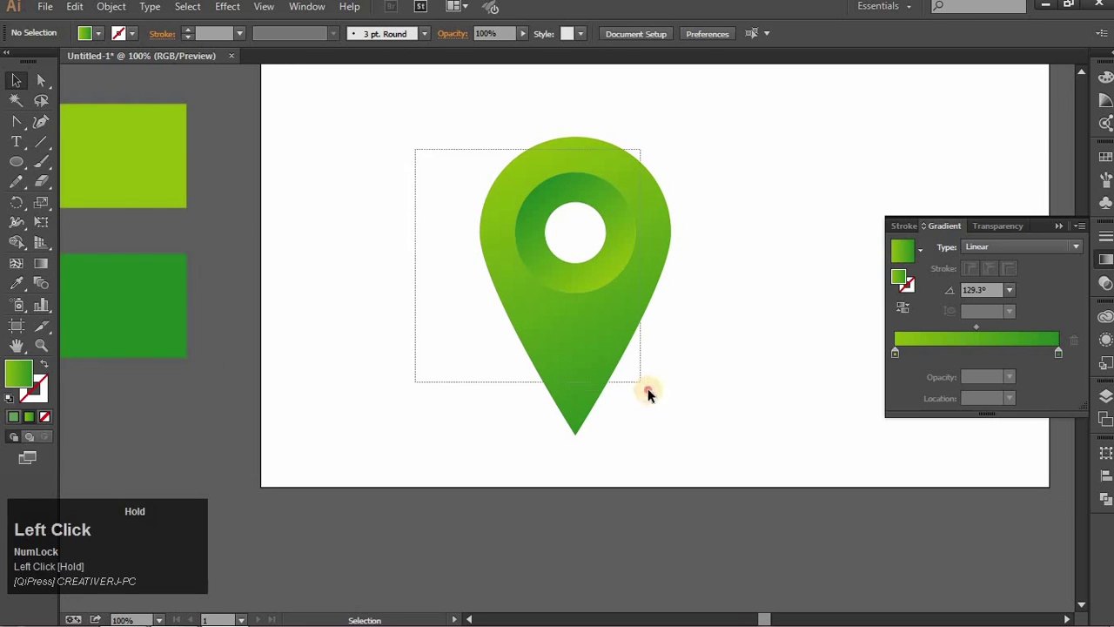
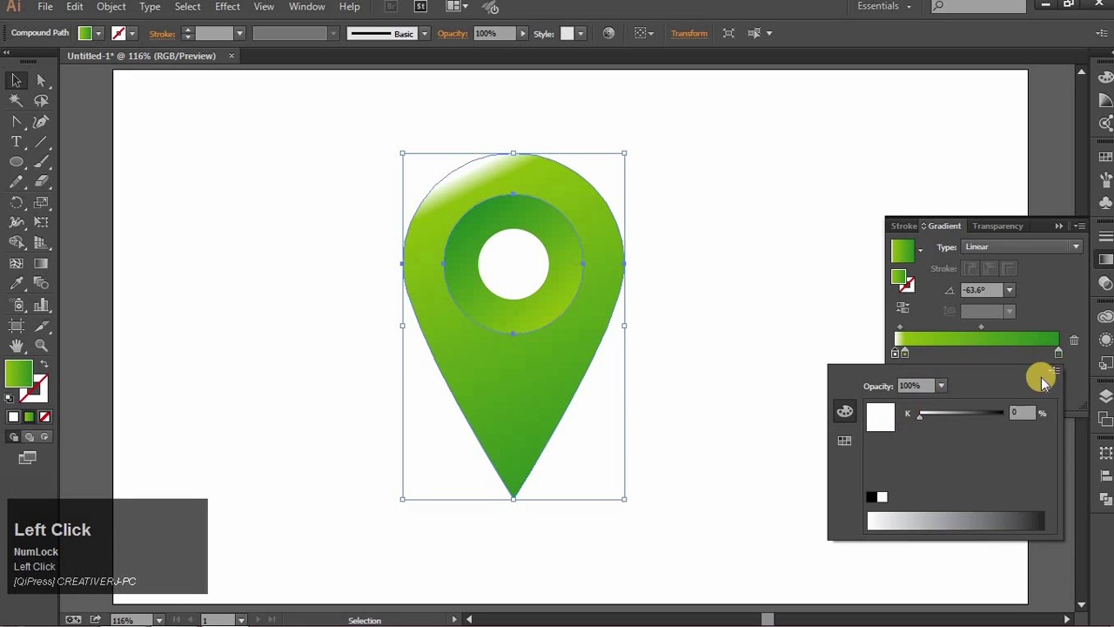
# Fill the highlight with a linear gradient whose white stop is mostly transparent.
pyautogui.moveTo(1066, 310); pyautogui.dragTo(916, 364)
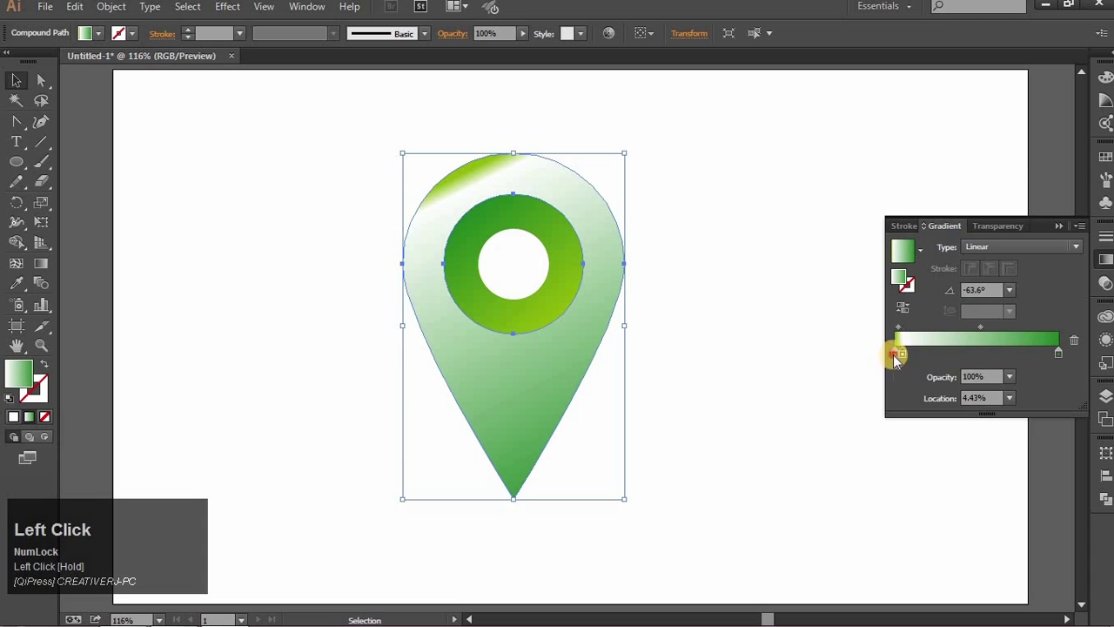
pyautogui.moveTo(916, 364); pyautogui.dragTo(908, 364)
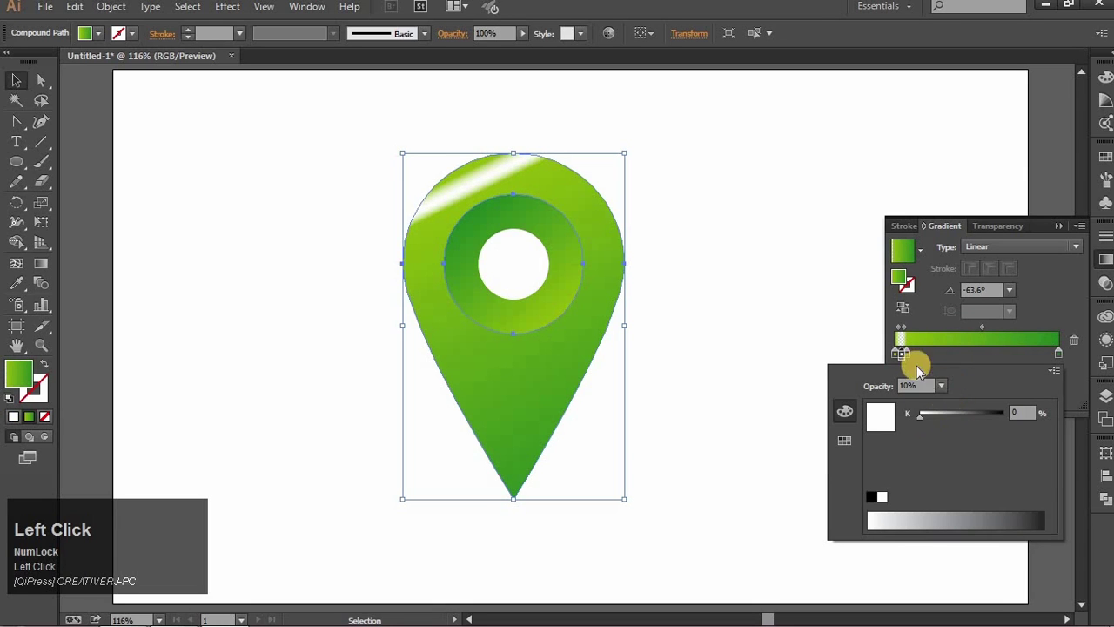
pyautogui.press('space')
pyautogui.click(756, 259)
pyautogui.press('space')
pyautogui.click(510, 347)
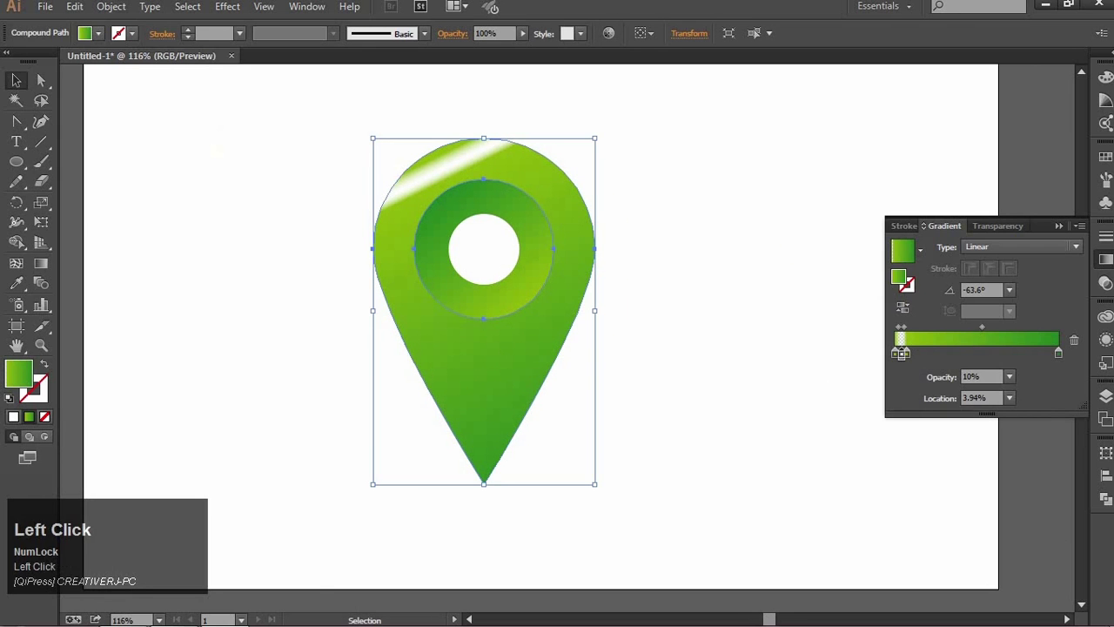
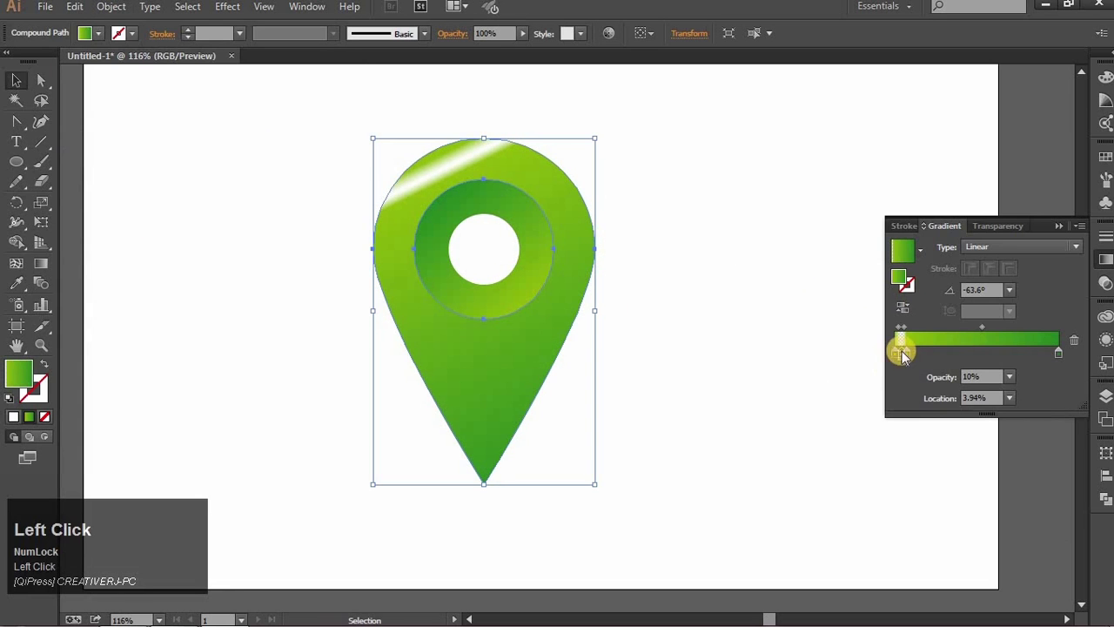
# Fine-tune the highlight's gradient stops so it fades from faint white into green.
pyautogui.click(904, 362)
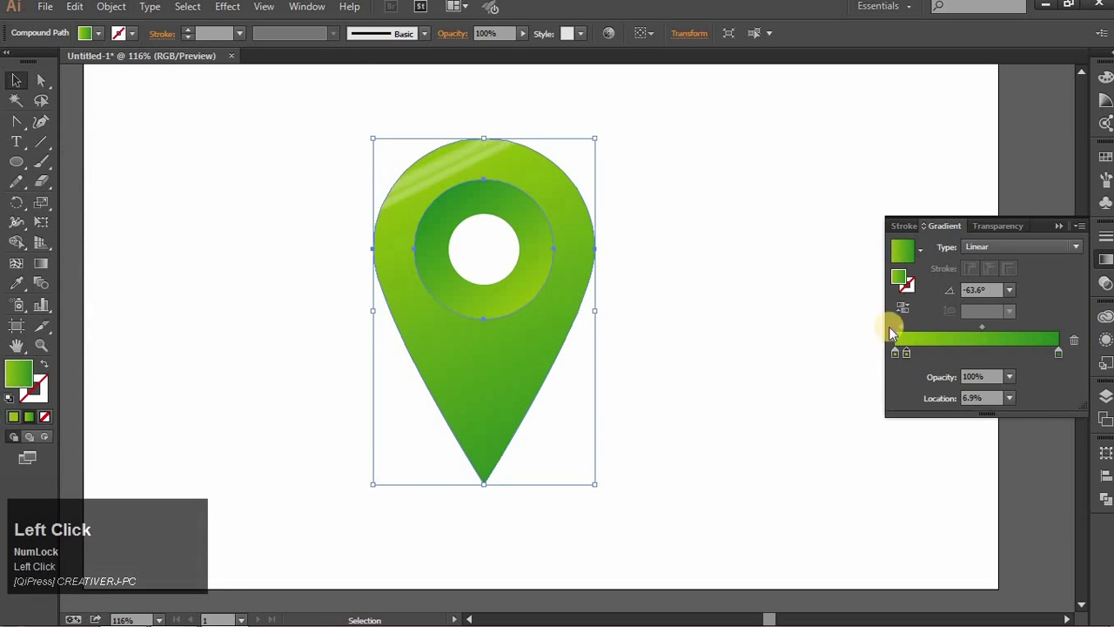
pyautogui.press('space')
pyautogui.click(766, 332)
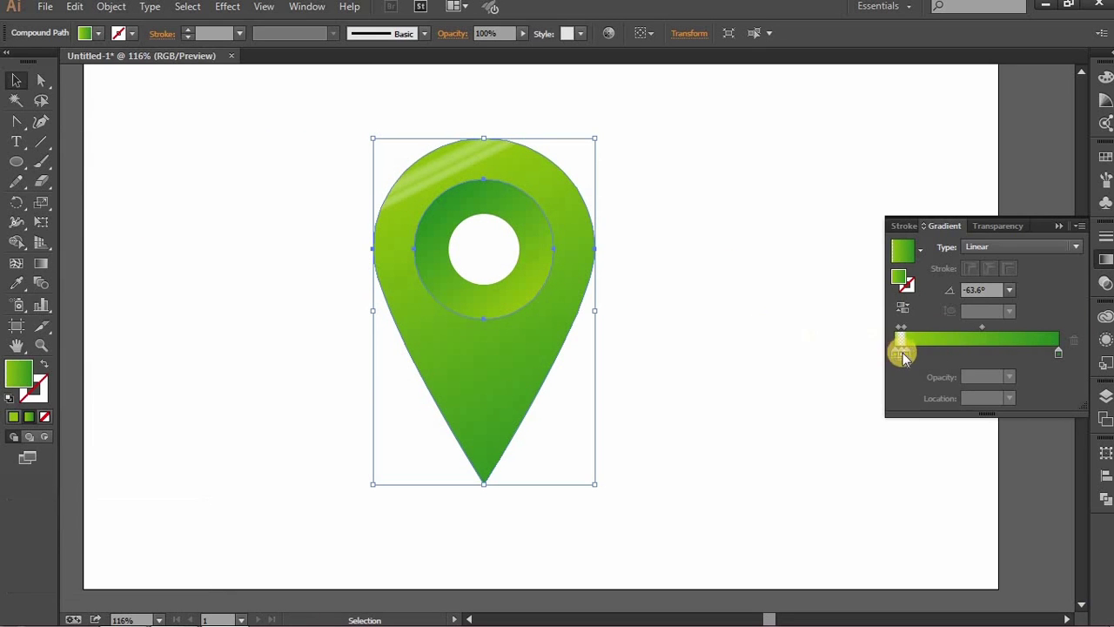
pyautogui.moveTo(912, 361); pyautogui.dragTo(907, 367)
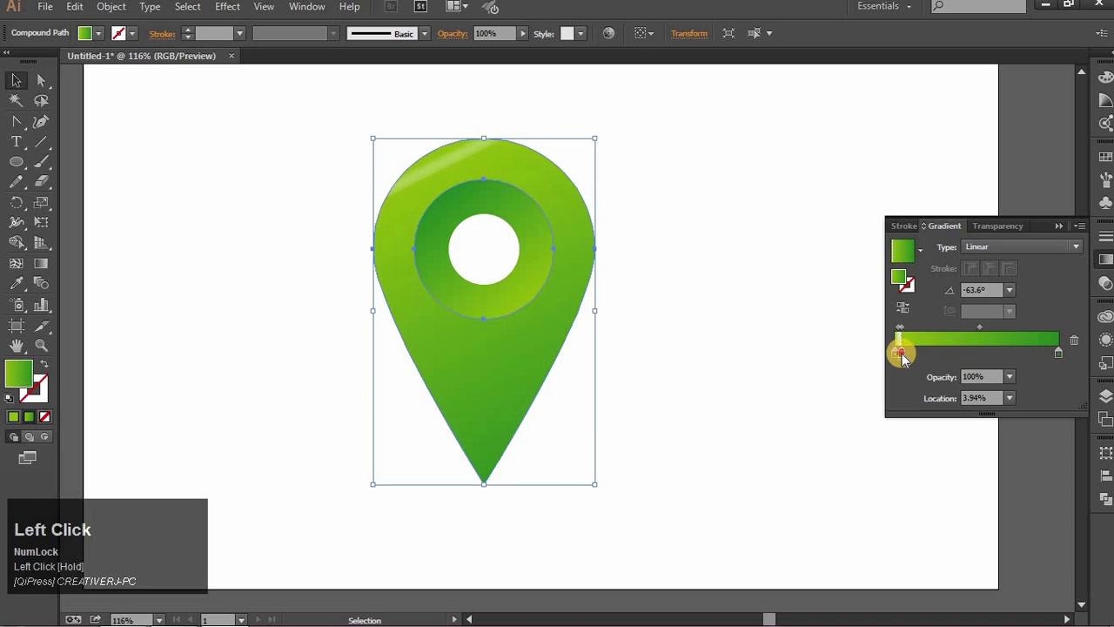
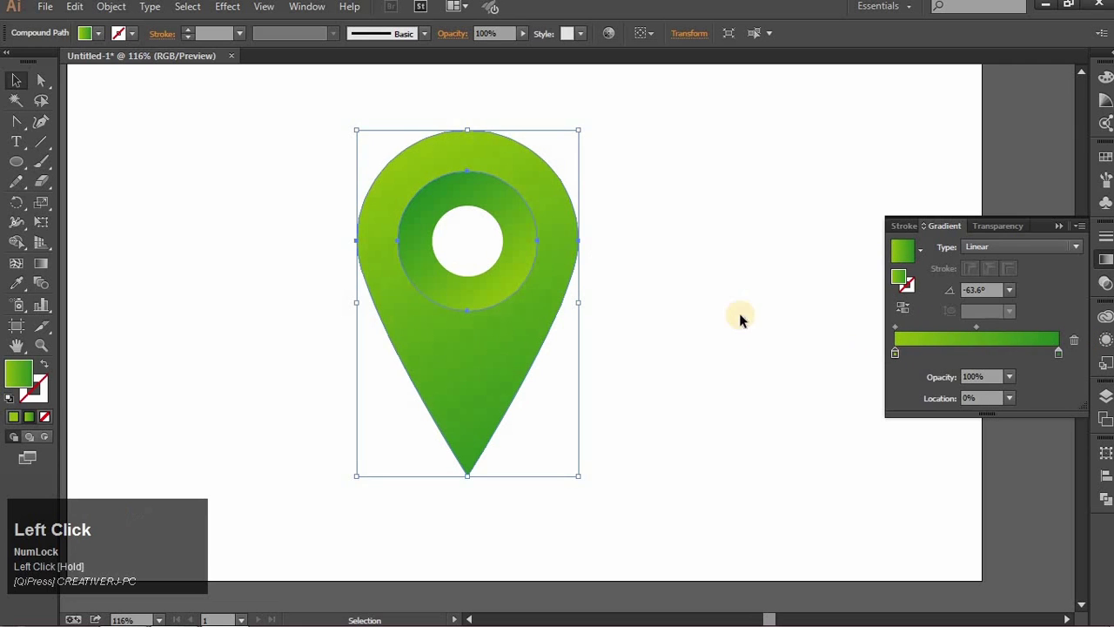
# Clear the selection and draw a flat shadow ellipse just beneath the pin's tip.
pyautogui.press('space')
pyautogui.click(738, 319)
pyautogui.press('space')
pyautogui.click(606, 284)
pyautogui.press('space')
pyautogui.click(598, 334)
pyautogui.press('space')
pyautogui.moveTo(514, 328); pyautogui.dragTo(631, 372)
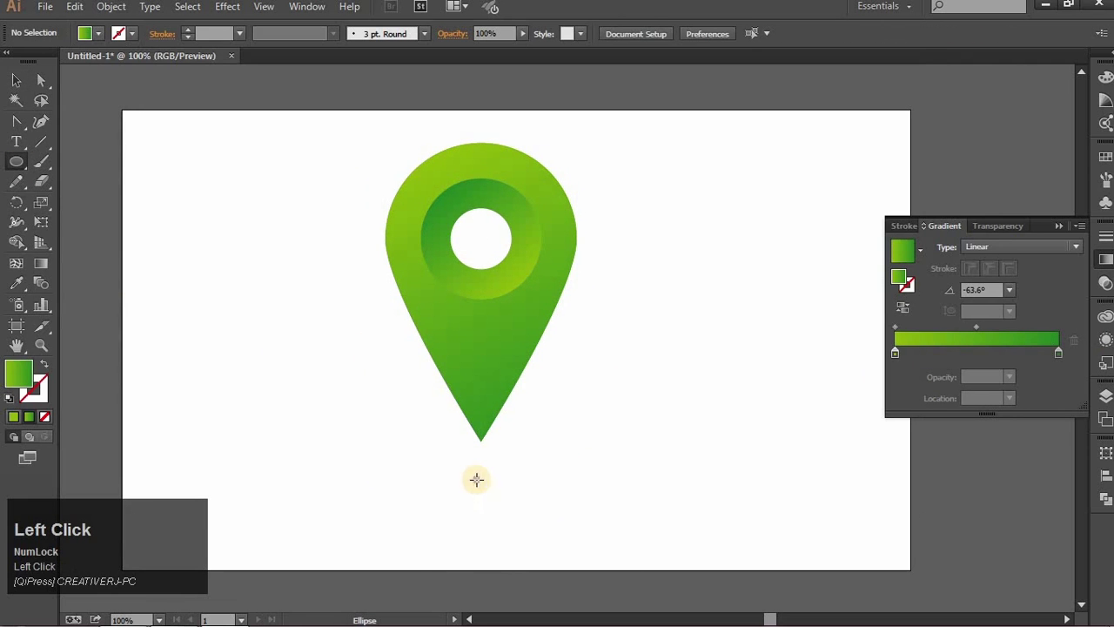
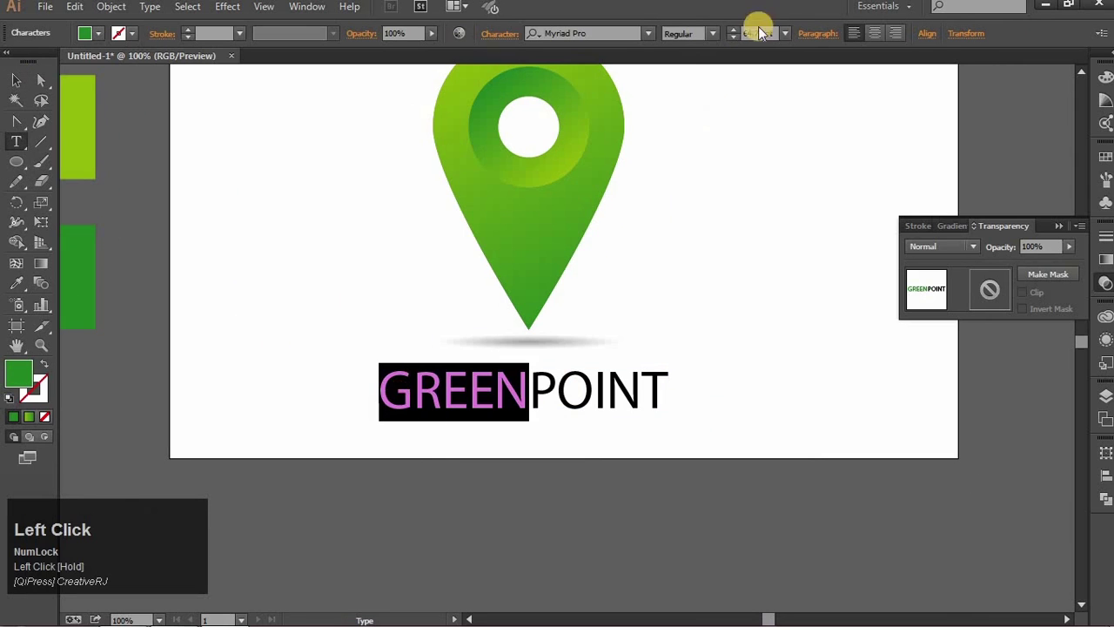
# Make GREEN bold dark green beside black POINT in the GREENPOINT wordmark.
pyautogui.press('Down')
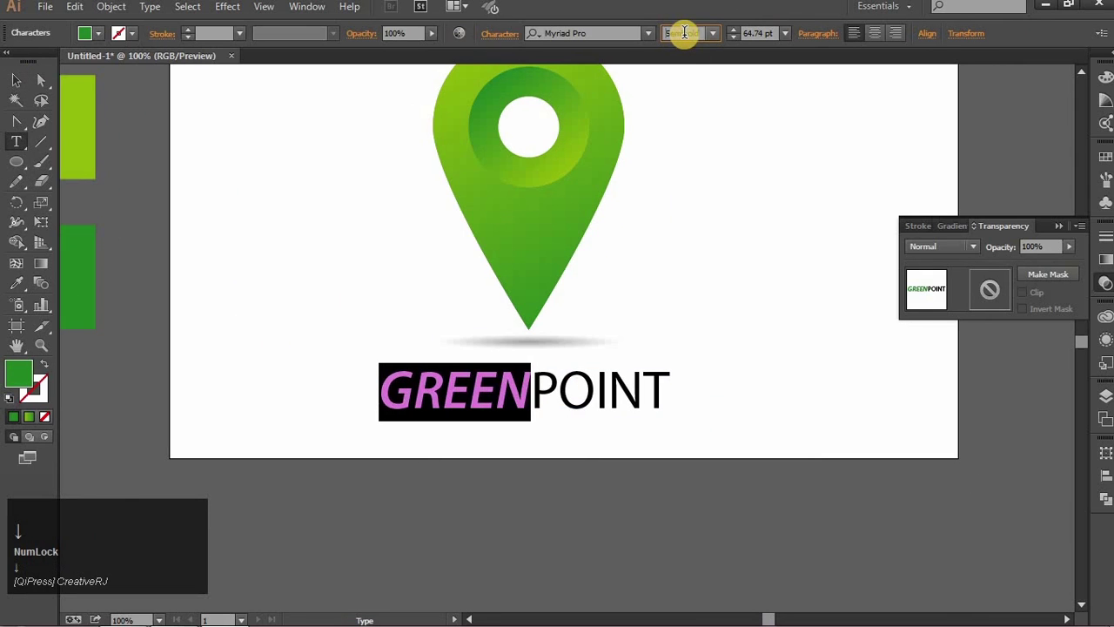
pyautogui.click(26, 97)
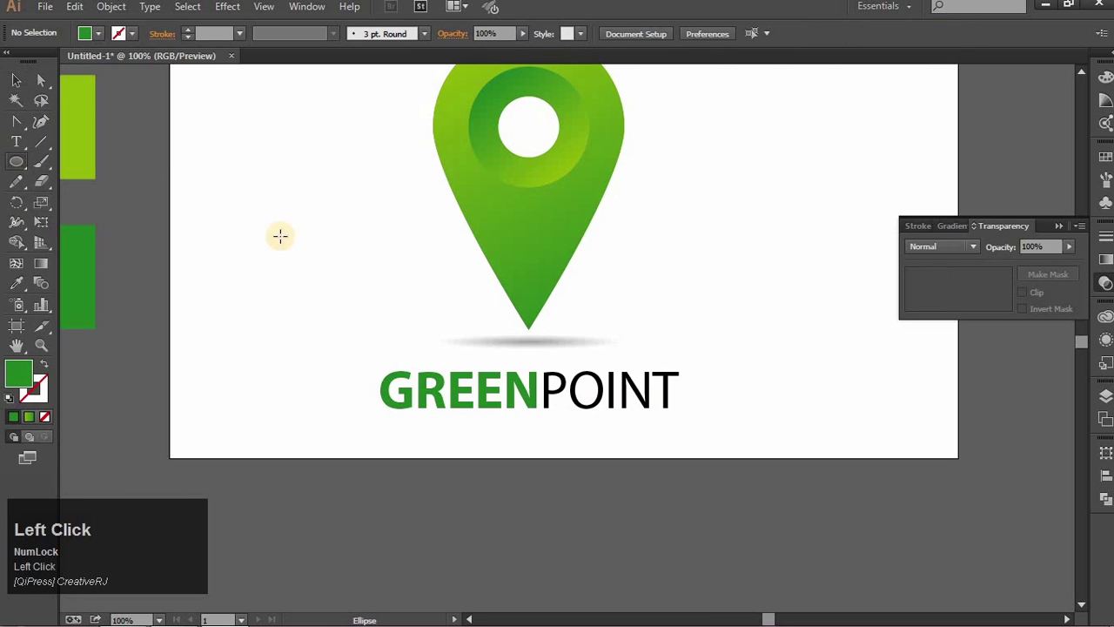
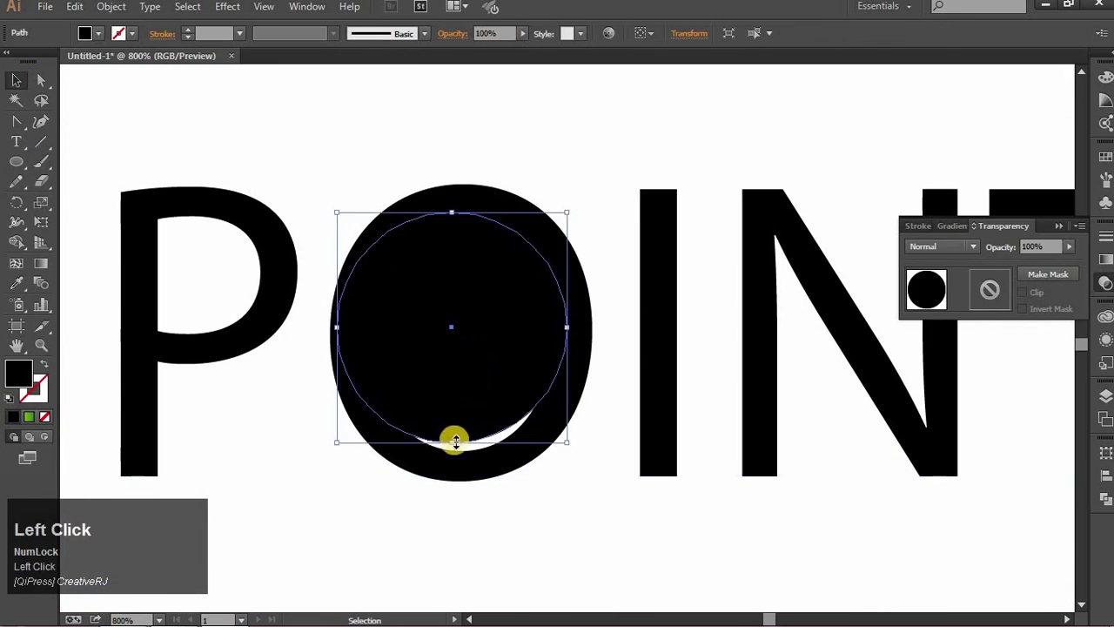
# Finish the black circle replacing POINT's O and zoom out to review the whole logo.
pyautogui.press('Right')
pyautogui.click(518, 101)
pyautogui.press('ctrl+0')
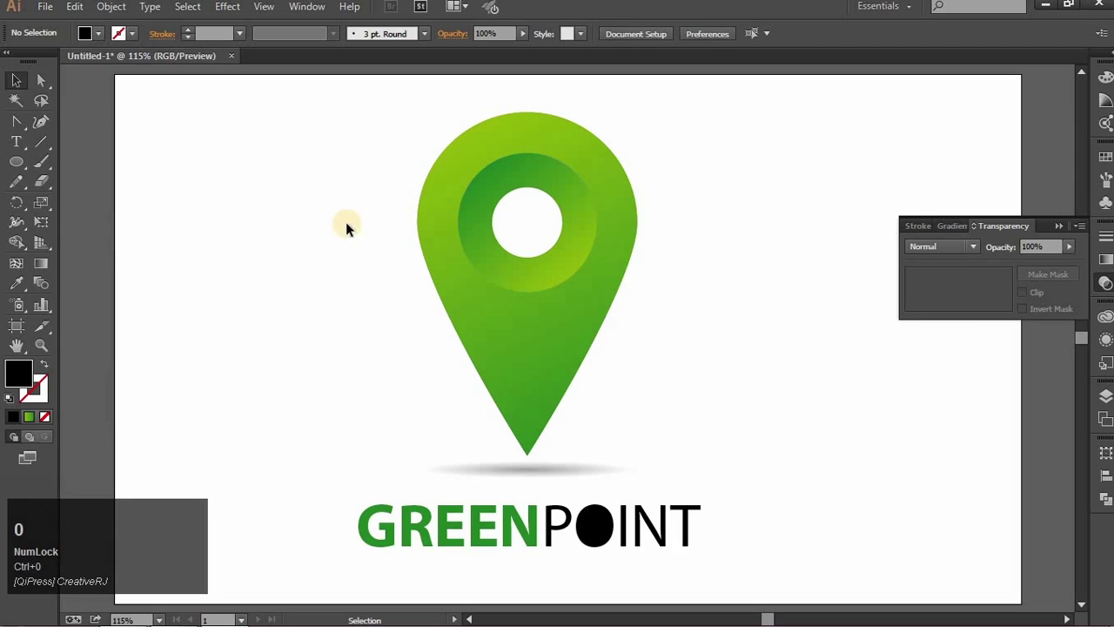
pyautogui.click(233, 242)
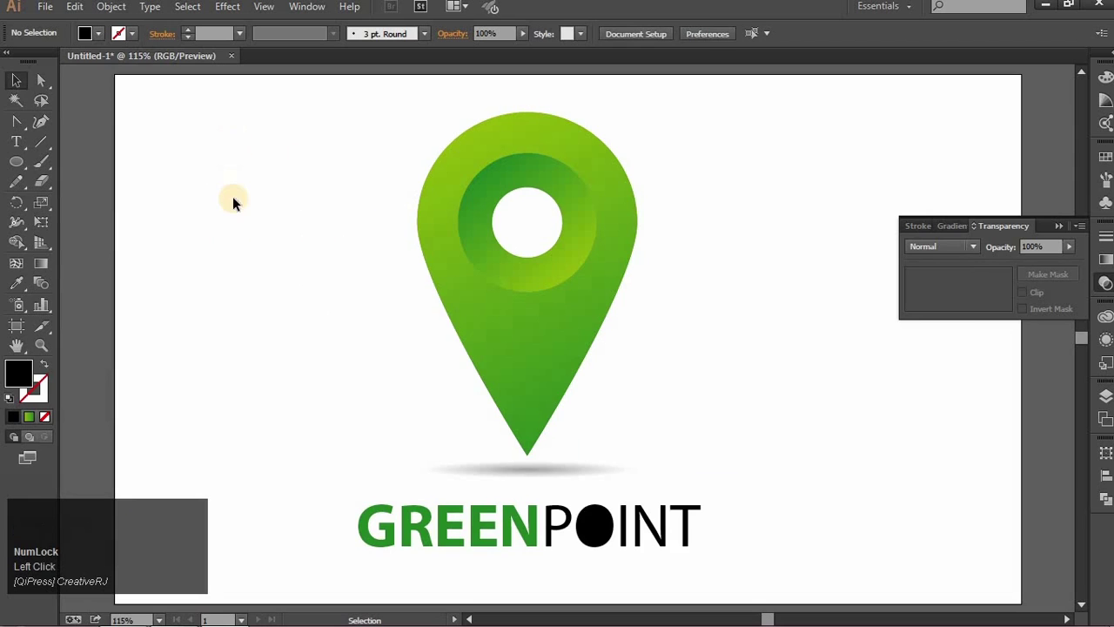